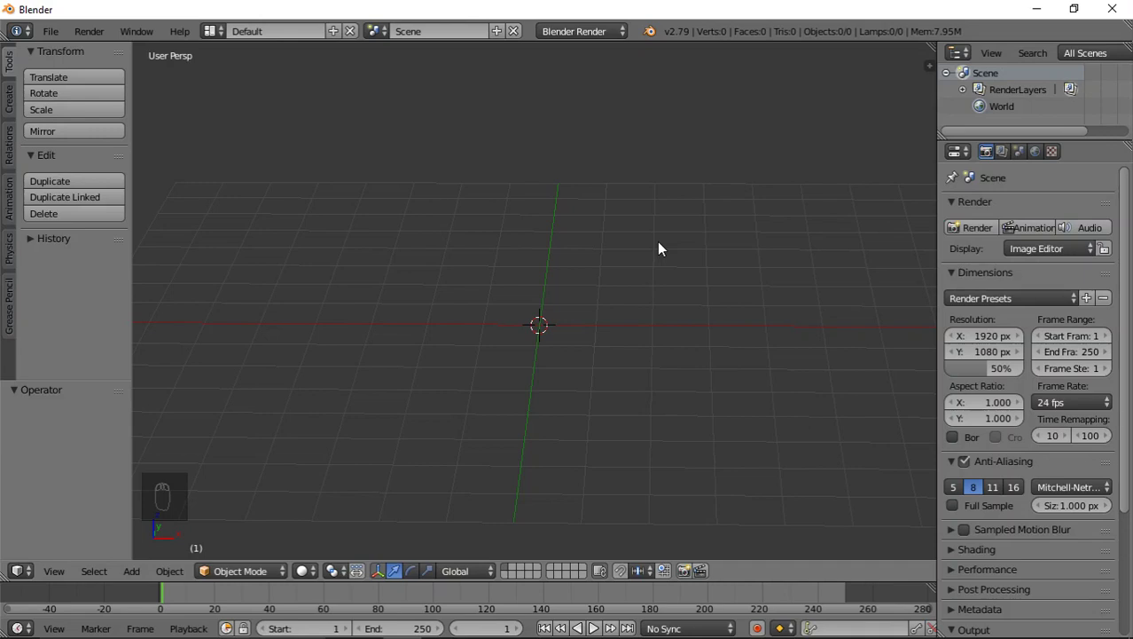
Add an Ico Sphere and smooth it with an applied Subdivision Surface modifier.
key(shift+a)
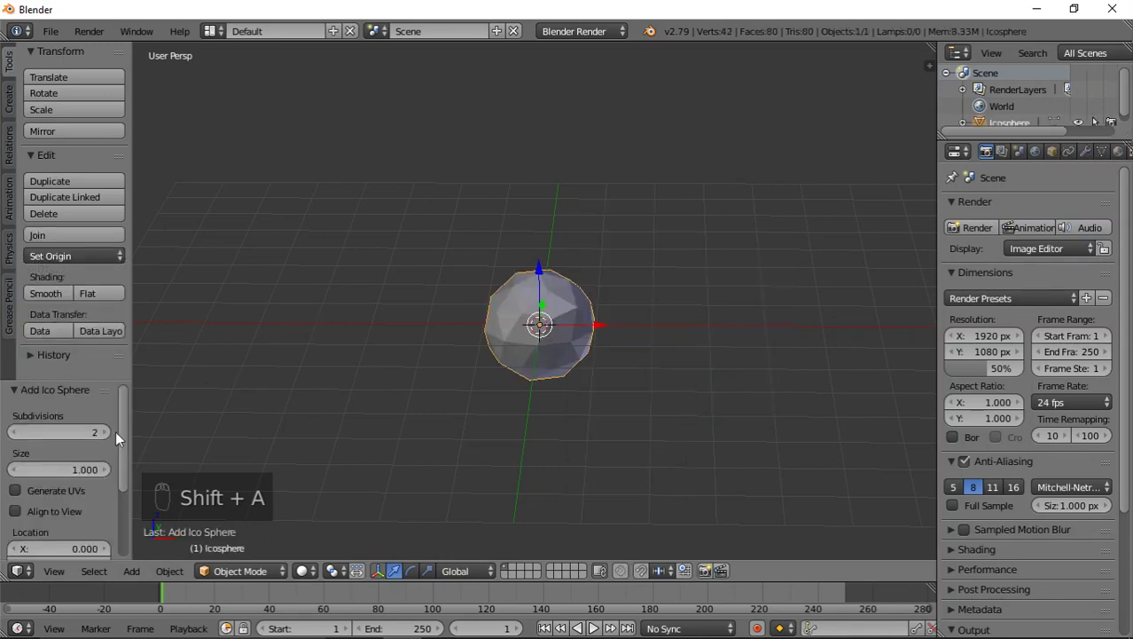
drag(105, 437, 1045, 173)
middle_click(1046, 173)
drag(1092, 159, 842, 486)
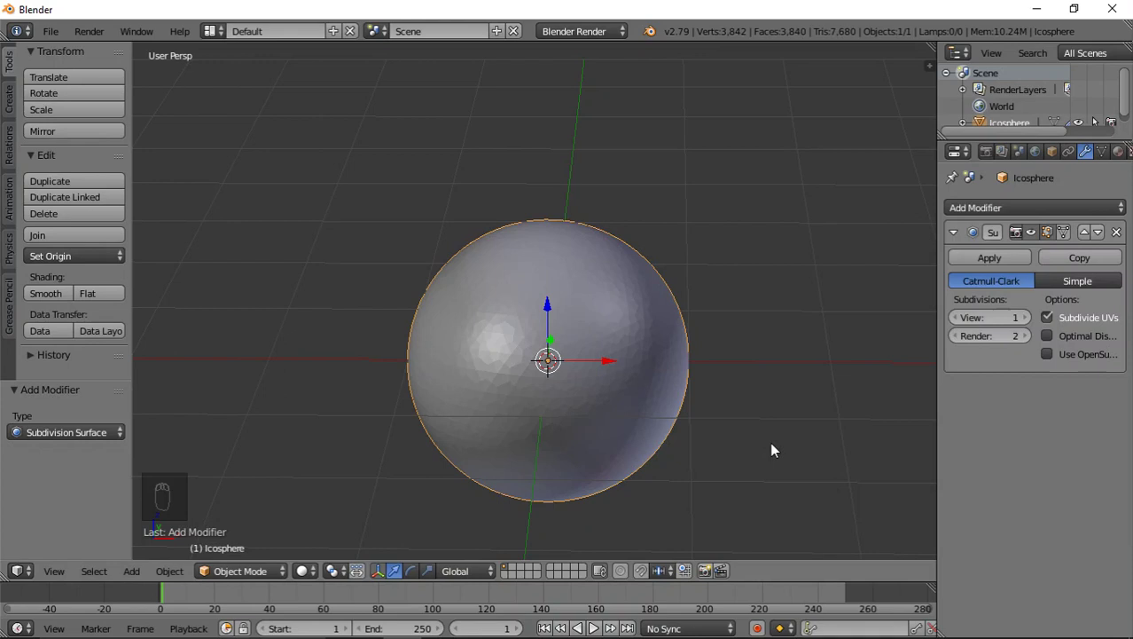
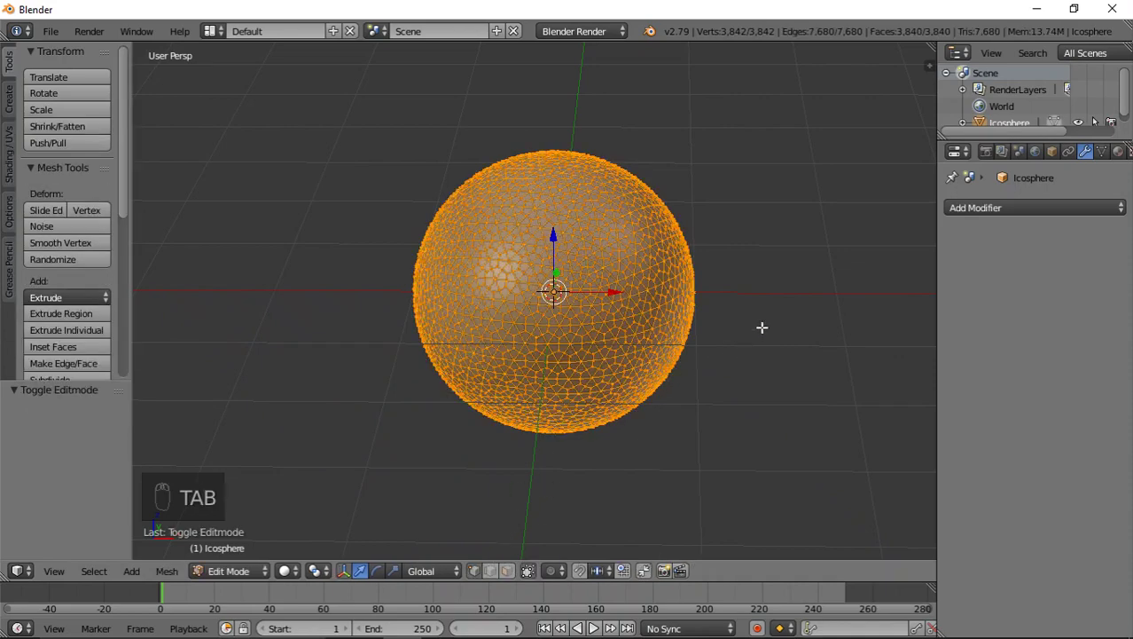
Deselect everything and pick a vertex on the sphere's surface.
key(a)
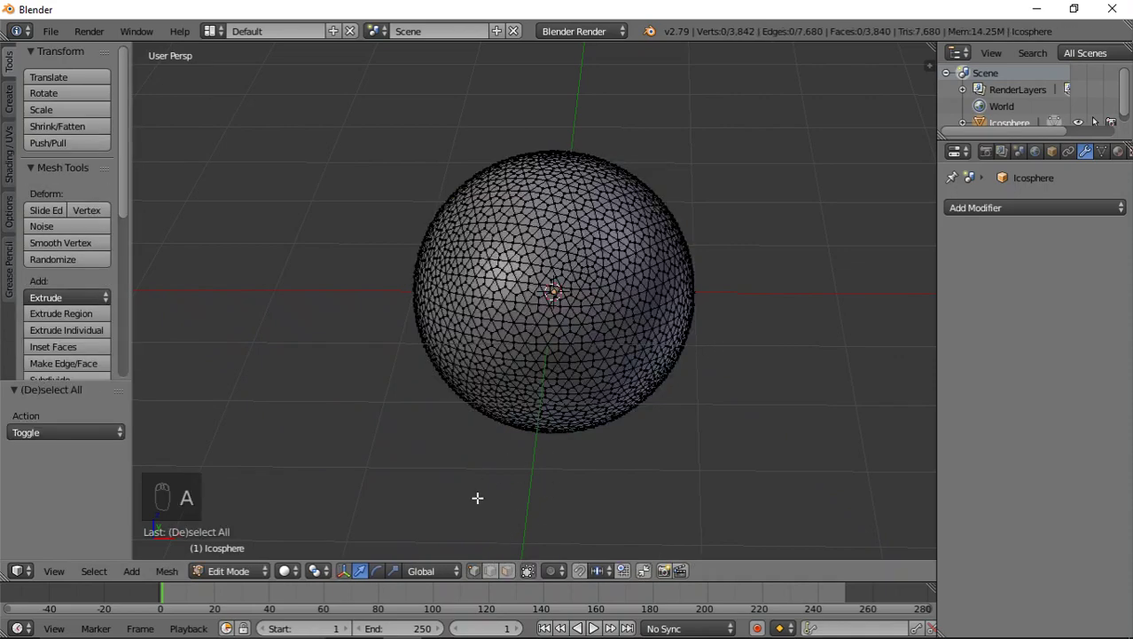
middle_click(556, 370)
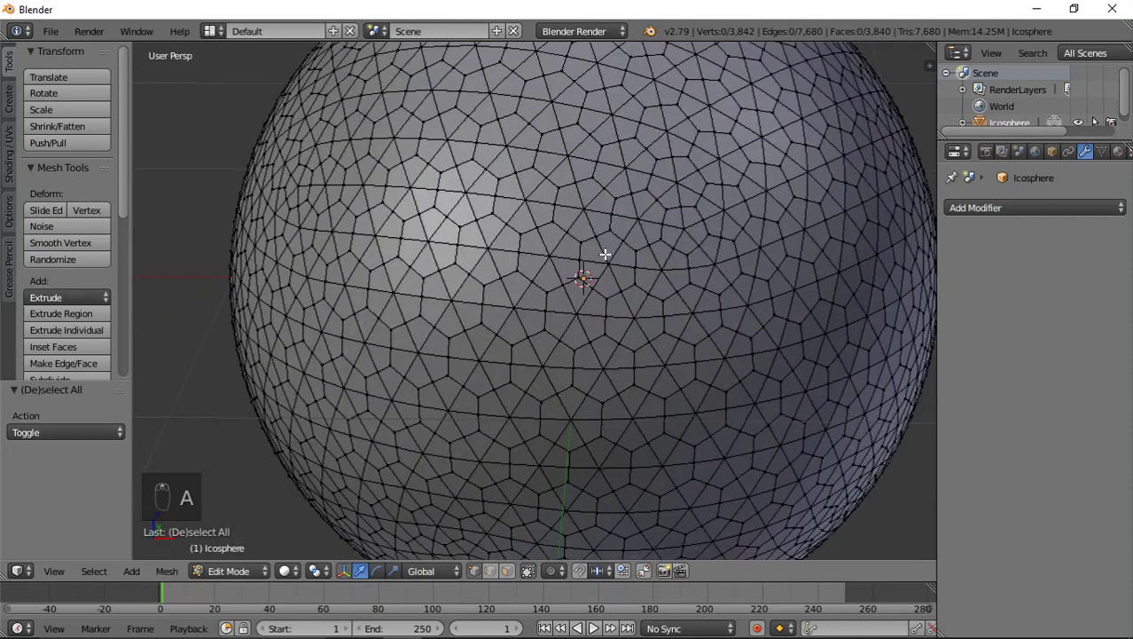
middle_click(627, 243)
middle_click(564, 286)
click(559, 290)
right_click(546, 281)
drag(581, 255, 584, 258)
right_click(584, 258)
click(599, 258)
right_click(600, 256)
click(589, 303)
middle_click(589, 303)
Select all vertices with the same edge count and dissolve them into larger faces.
key(shift+g)
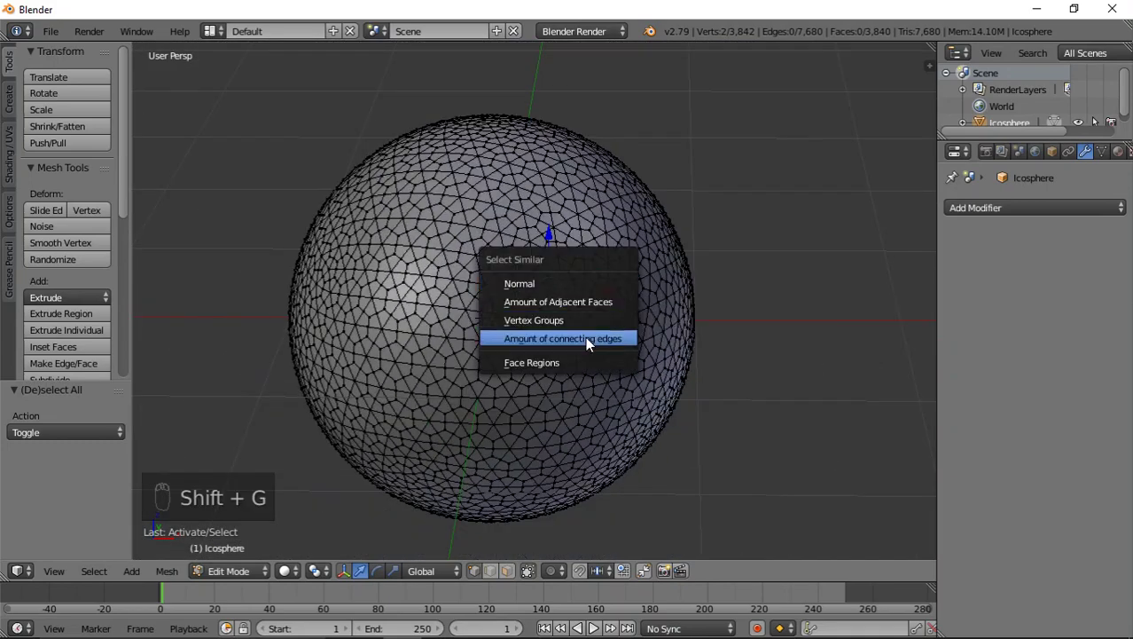
middle_click(644, 293)
key(x)
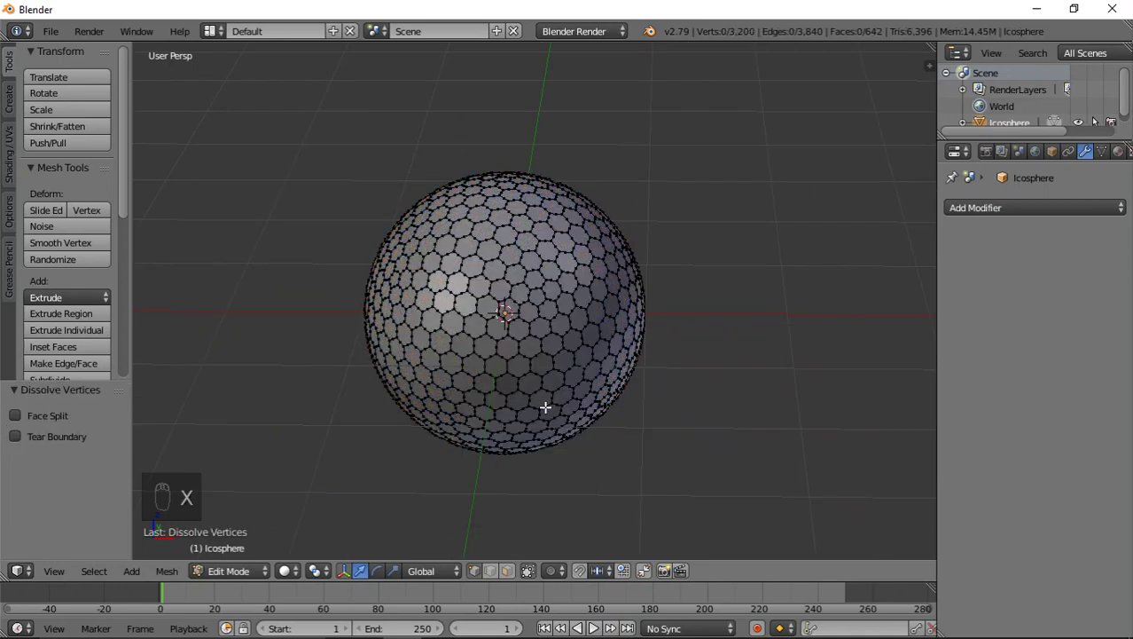
drag(514, 320, 609, 290)
Select the whole mesh, apply a limited dissolve to get hexagonal faces, and leave Edit Mode.
key(a)
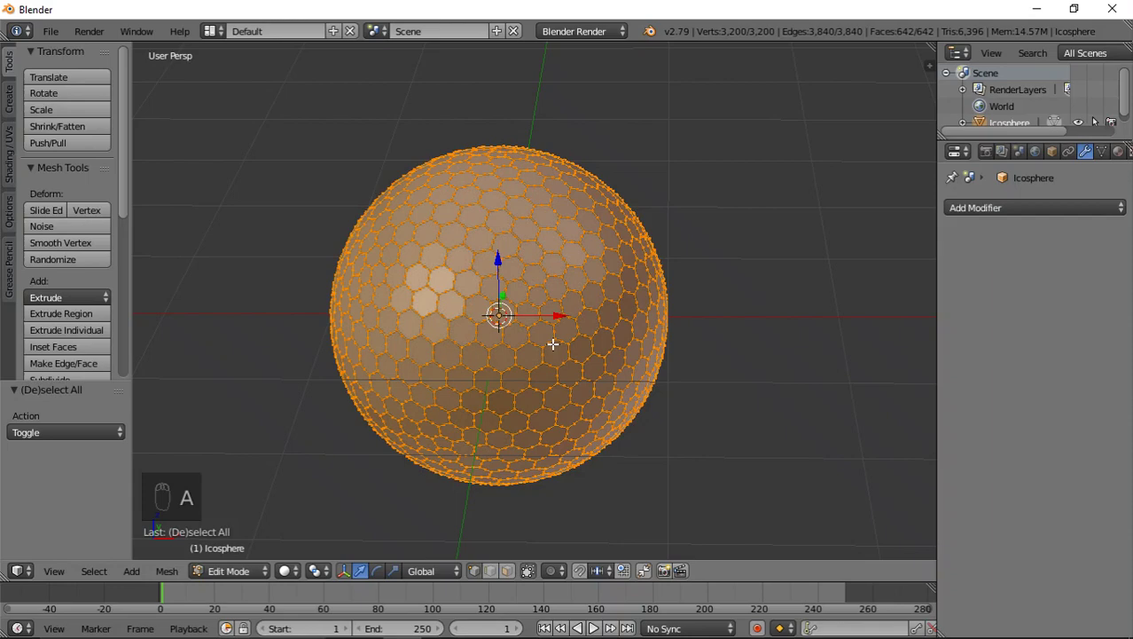
key(x)
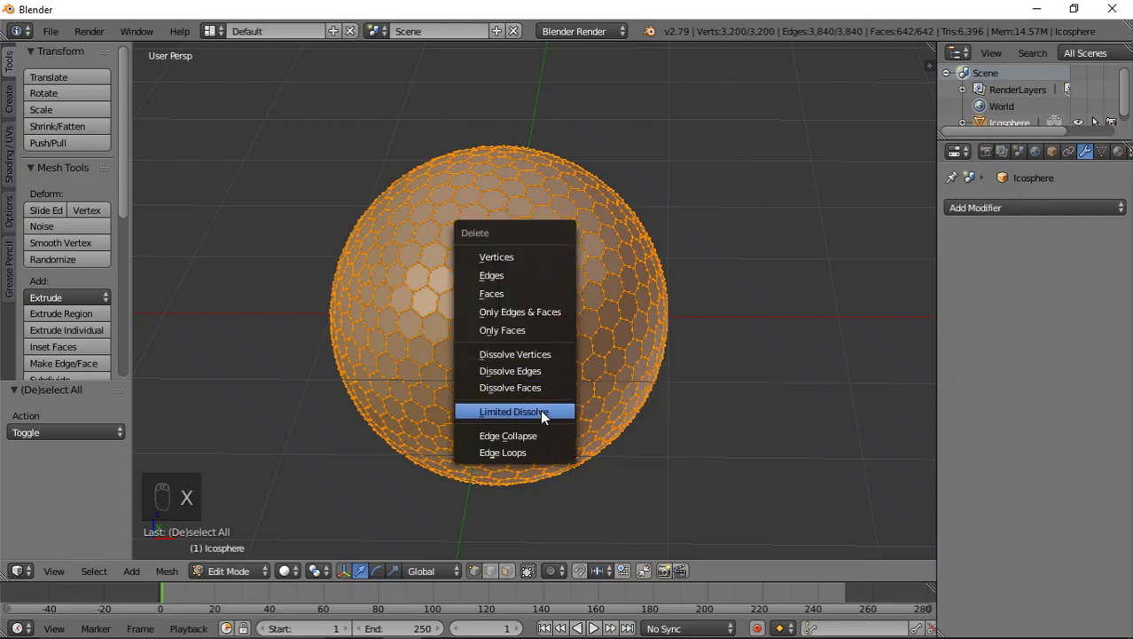
middle_click(531, 355)
key(Tab)
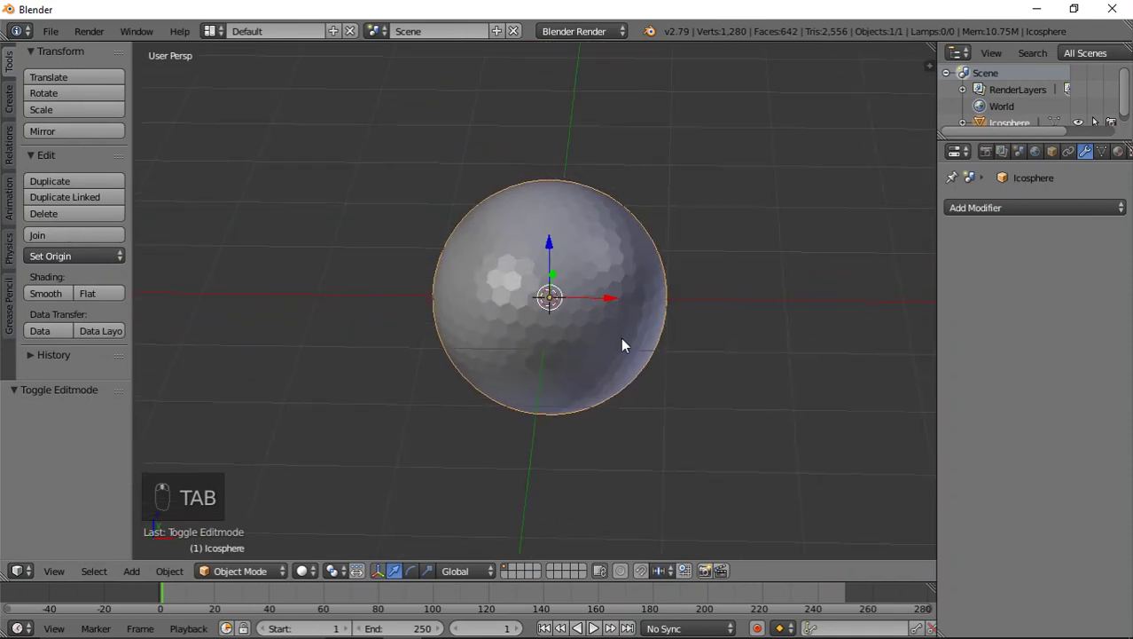
Inset all hexagonal faces individually with small thickness and negative depth, forming dimples.
key(Tab)
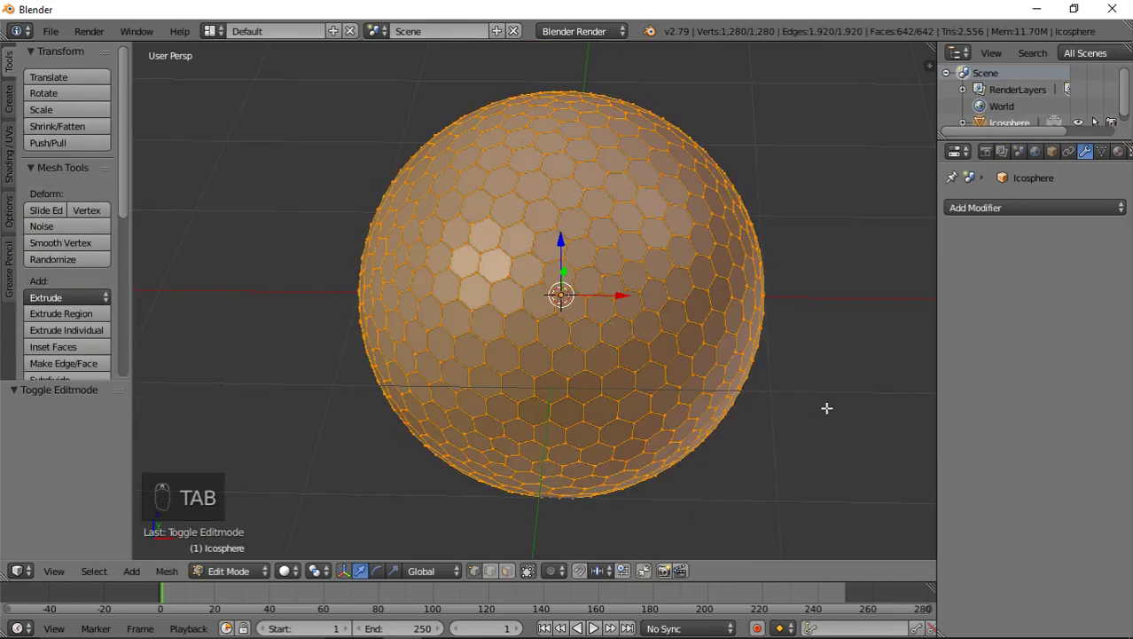
key(i)
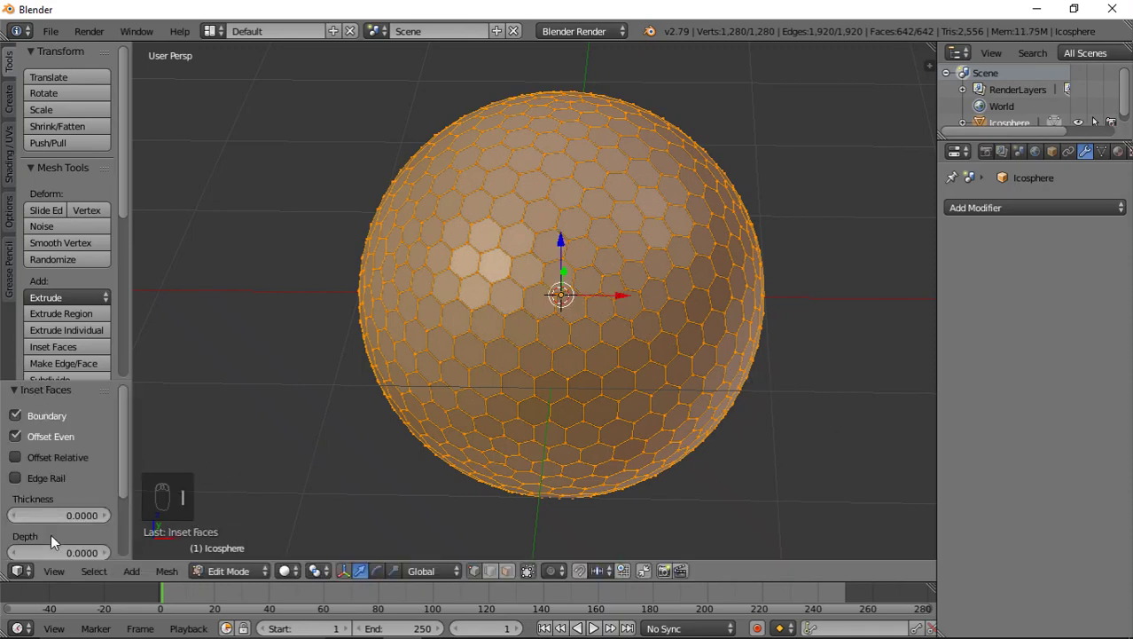
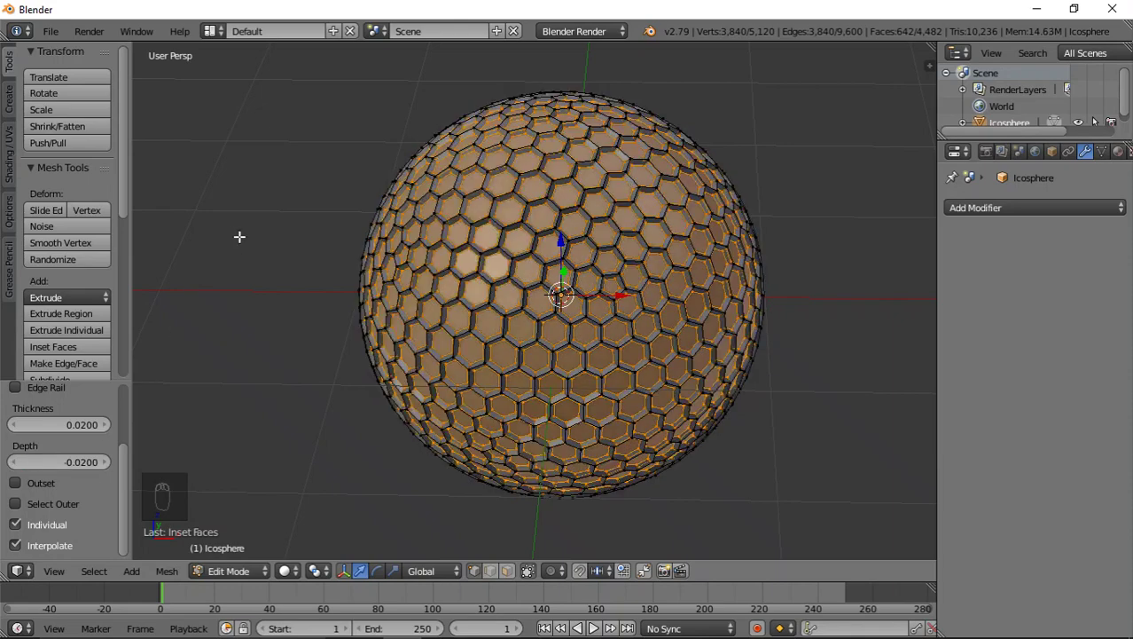
key(Tab)
click(626, 307)
middle_click(594, 318)
click(587, 311)
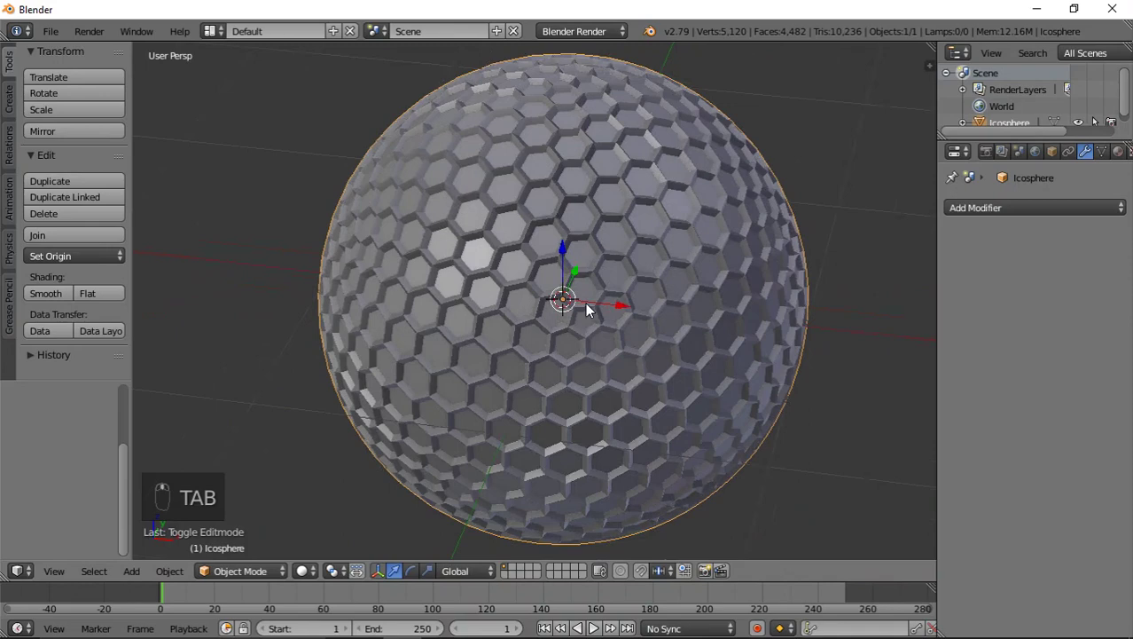
Smooth the dimpled sphere with another applied Subdivision Surface modifier.
click(623, 299)
drag(991, 211, 816, 496)
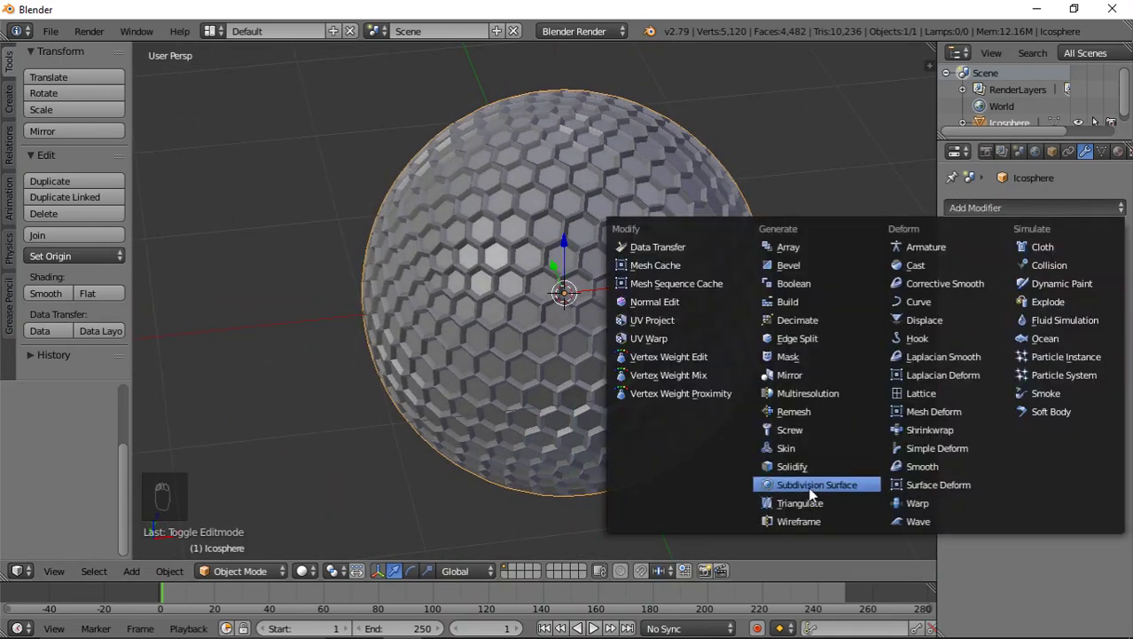
drag(1025, 319, 796, 261)
drag(64, 299, 1037, 344)
drag(1036, 342, 663, 313)
drag(663, 313, 663, 311)
Lift the golf ball above the grid along Z and switch the render engine to Cycles.
key(KP_1)
key(KP_5)
drag(554, 229, 572, 119)
drag(586, 178, 557, 129)
drag(557, 129, 673, 191)
drag(575, 195, 673, 192)
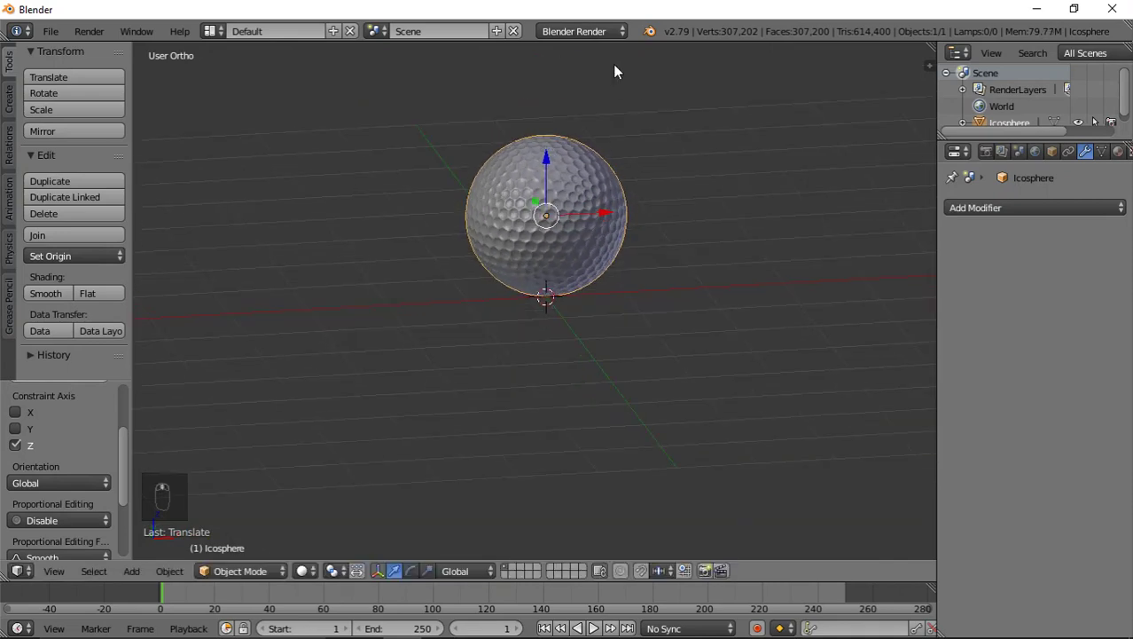
drag(602, 39, 588, 305)
Add a point lamp and move it out along X and Y and up along Z beside the ball.
middle_click(589, 260)
key(shift+a)
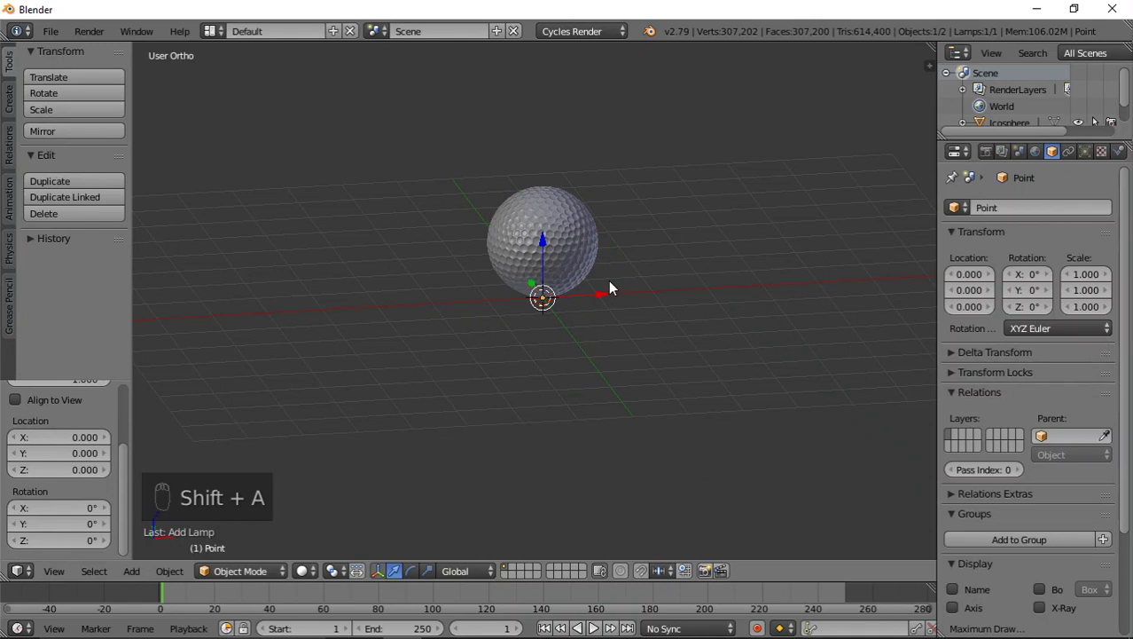
drag(606, 296, 896, 272)
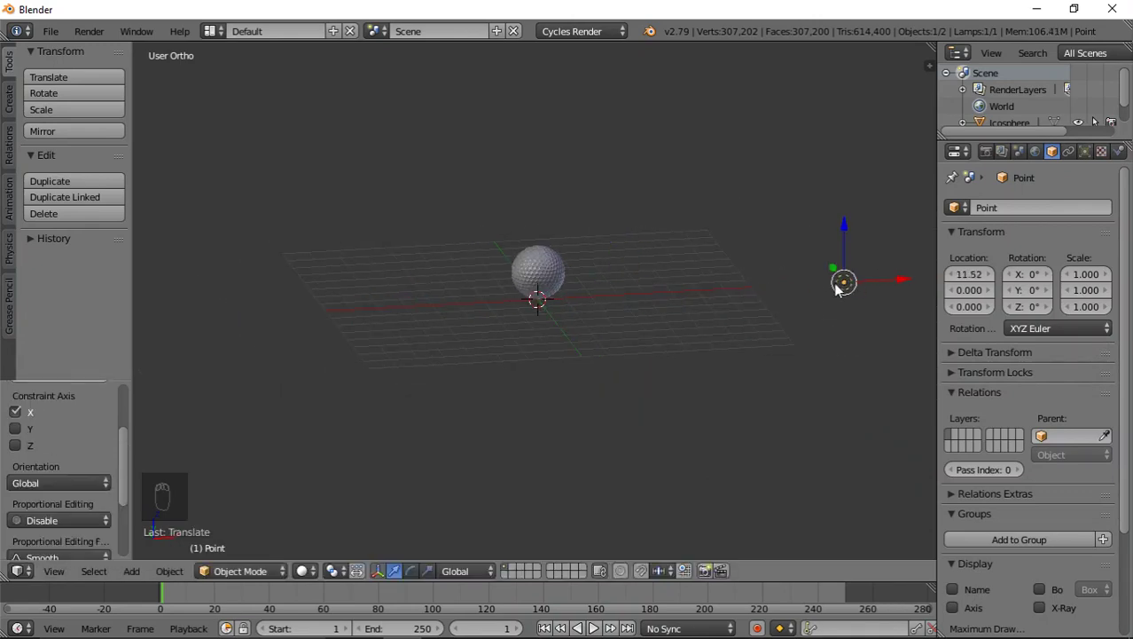
drag(902, 364, 812, 401)
drag(800, 396, 874, 214)
drag(867, 265, 830, 209)
drag(871, 182, 781, 216)
middle_click(871, 206)
drag(619, 346, 596, 328)
Add a camera, place it near the ball and tilt it in camera view to aim at the ball.
key(shift+a)
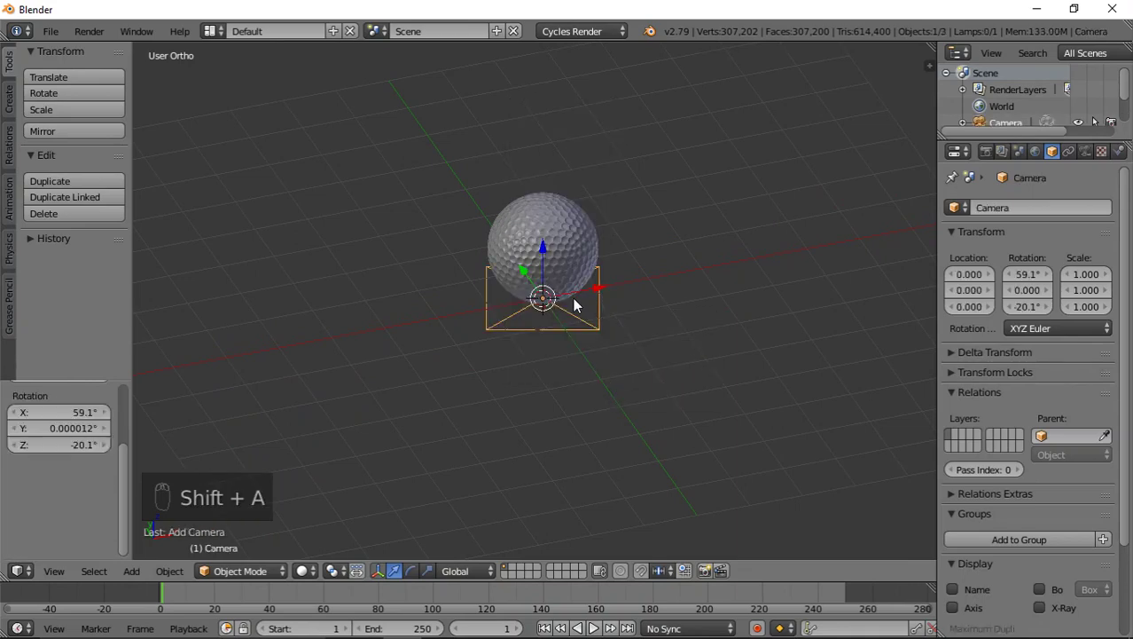
drag(532, 272, 709, 442)
drag(633, 456, 548, 424)
drag(548, 424, 552, 281)
key(KP_0)
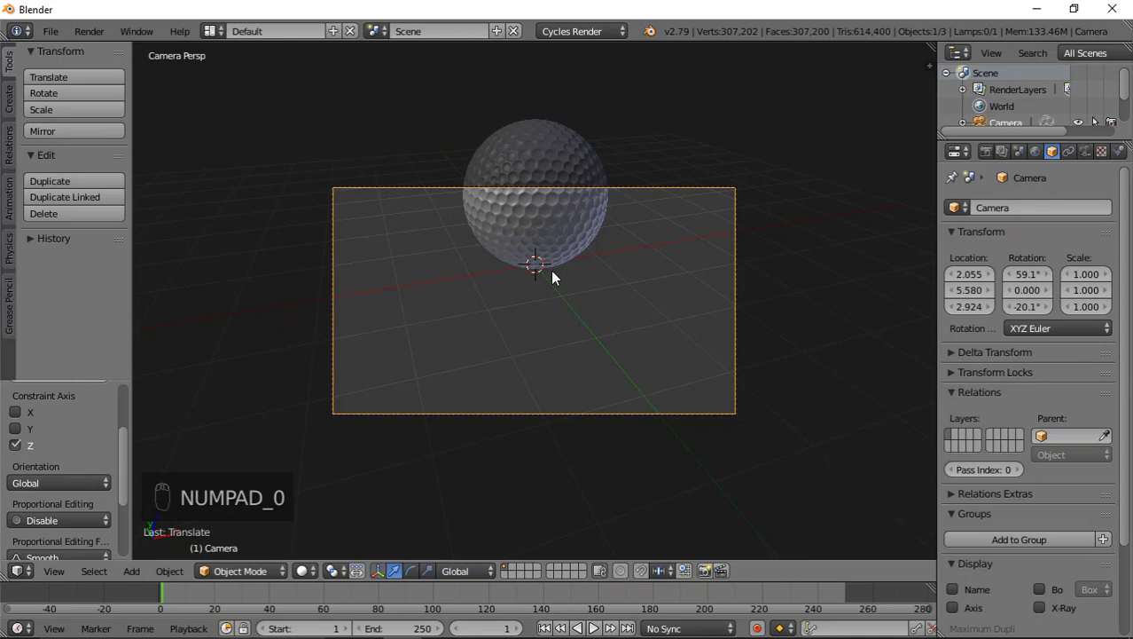
key(shift+f)
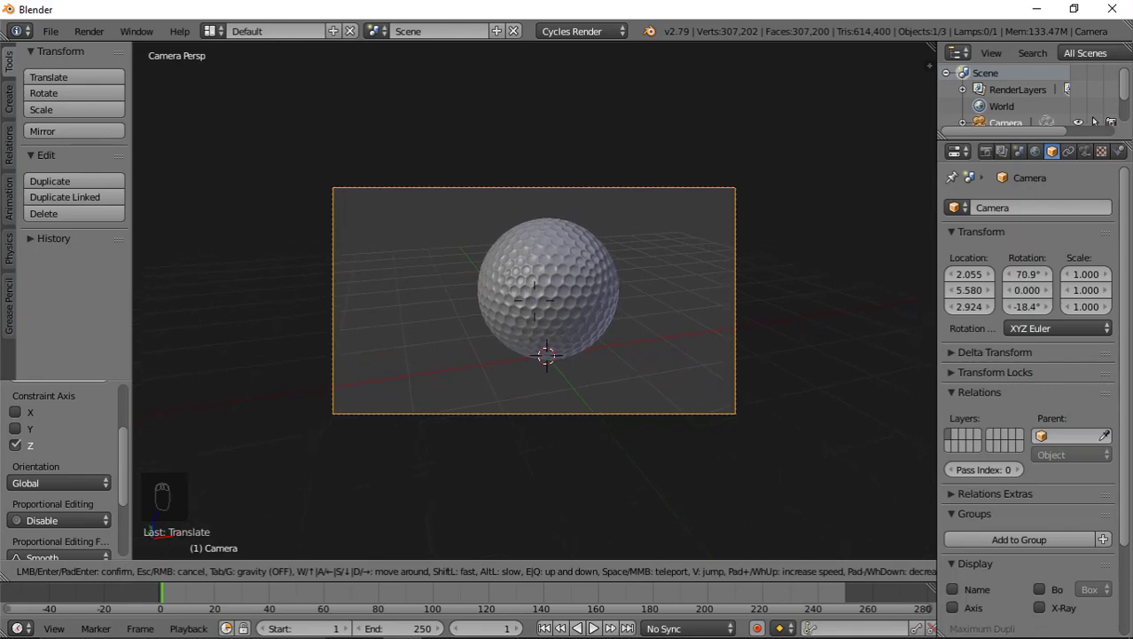
key(KP_0)
Pull the camera farther back from the ball and re-aim it to recentre the ball.
drag(518, 314, 575, 355)
drag(584, 352, 580, 285)
drag(638, 326, 622, 328)
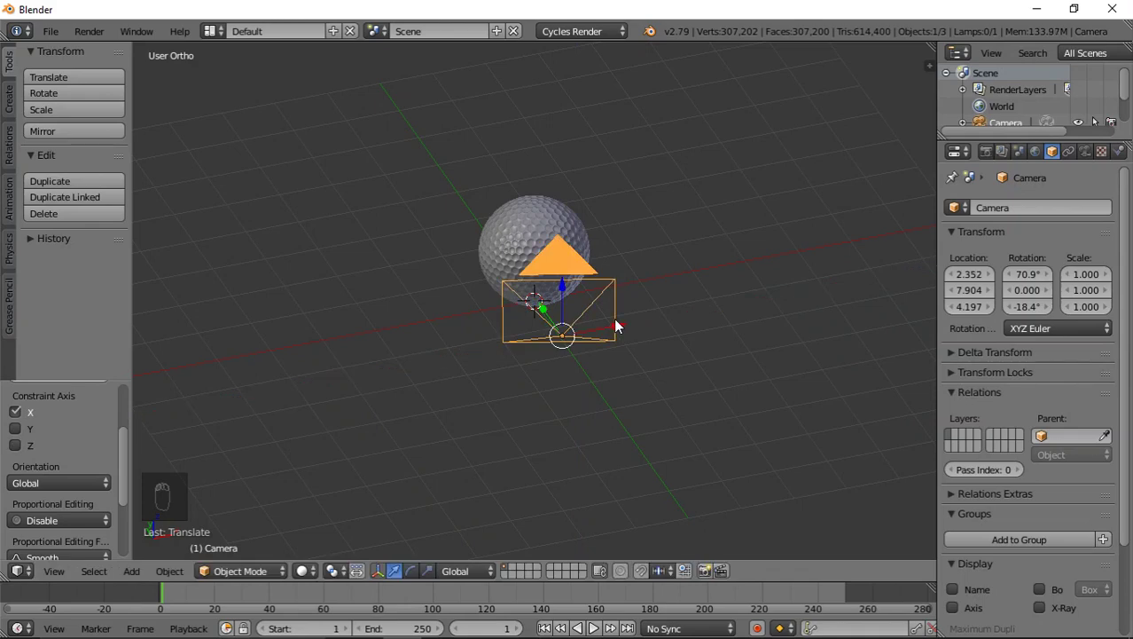
key(KP_0)
key(shift+f)
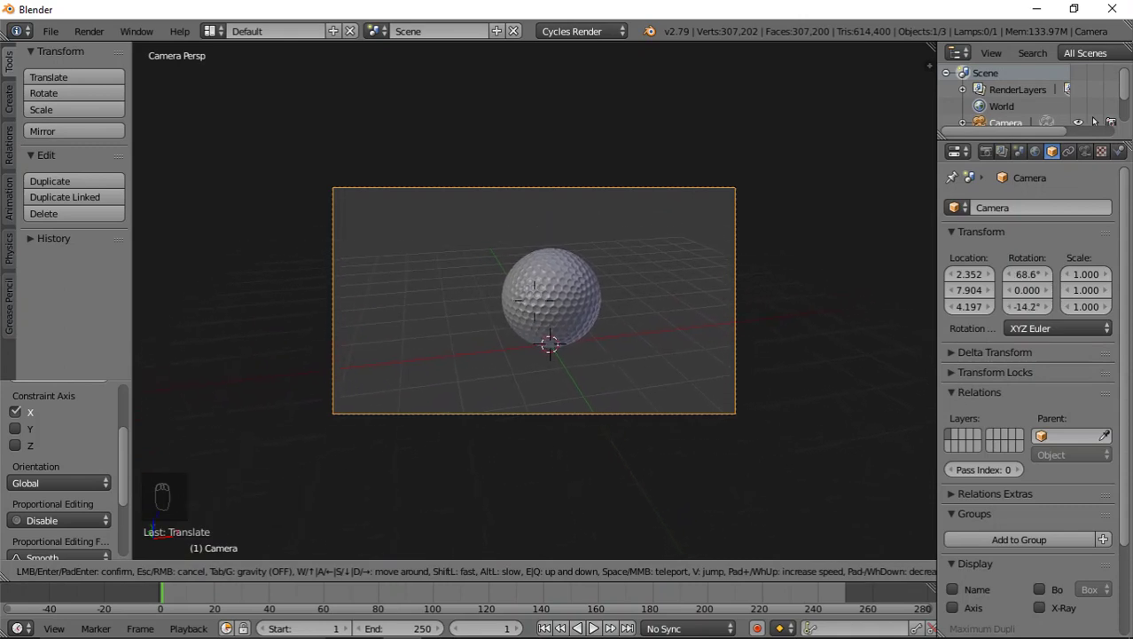
Shift the camera along Y to fine-tune the framing, checking through camera view.
key(KP_0)
drag(549, 313, 571, 298)
drag(574, 298, 598, 277)
key(KP_0)
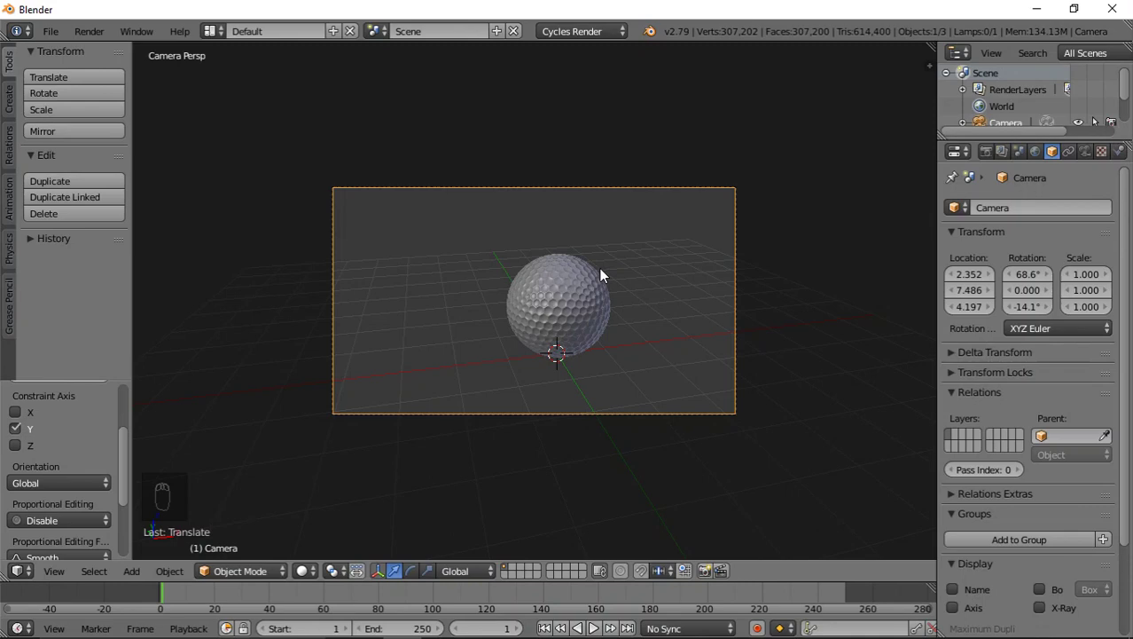
key(KP_0)
Add a plane and scale it up into a wide ground surface under the ball.
click(641, 325)
key(shift+a)
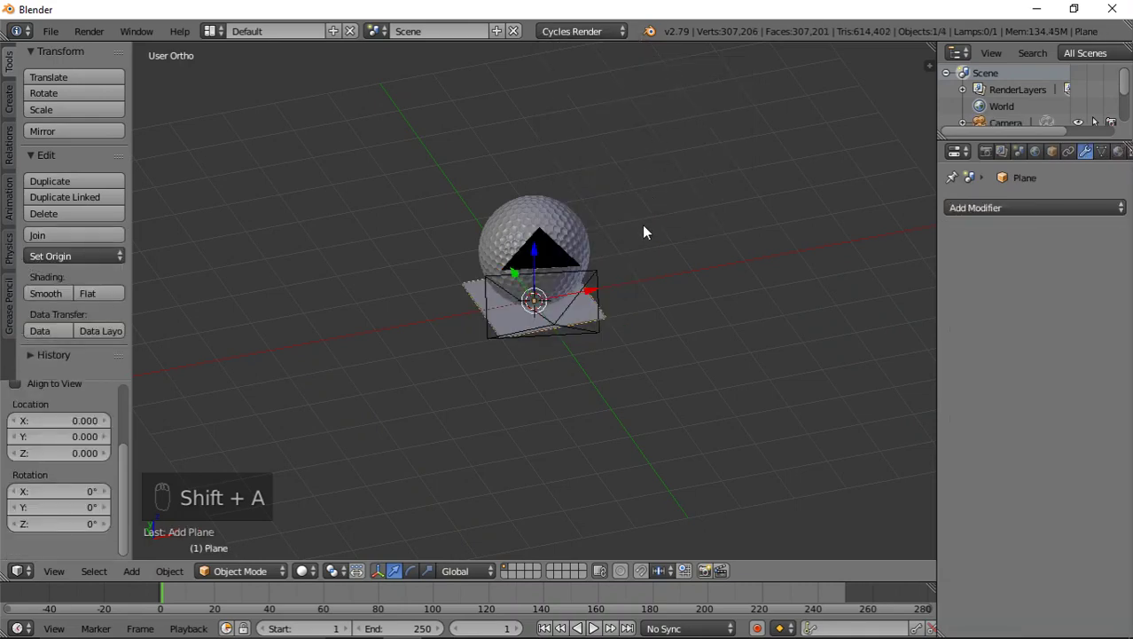
key(s)
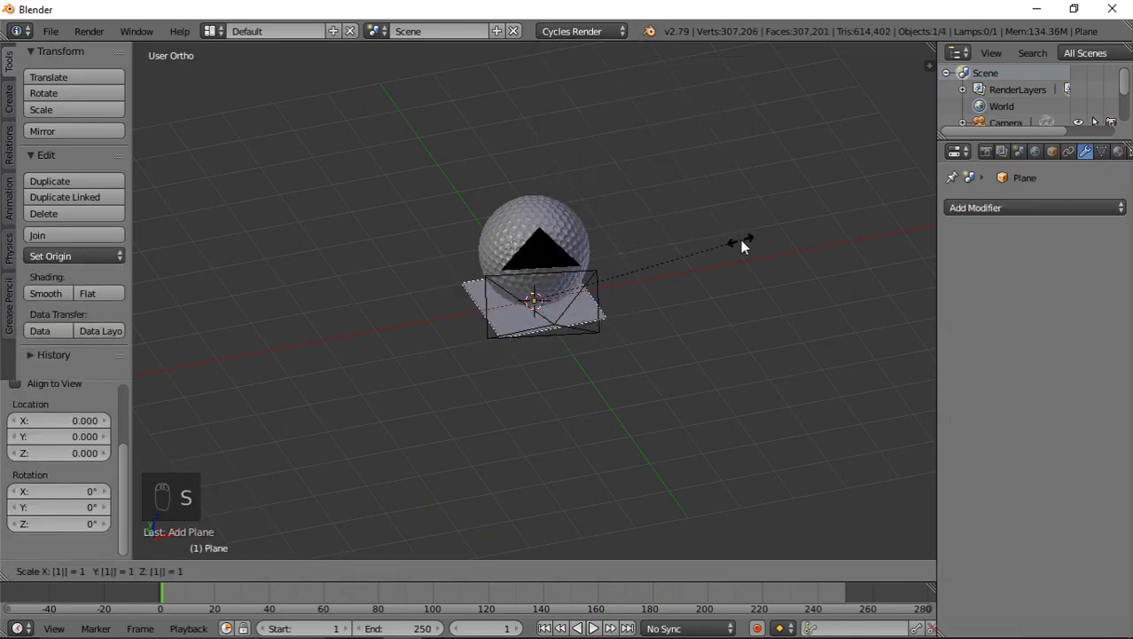
drag(633, 279, 858, 76)
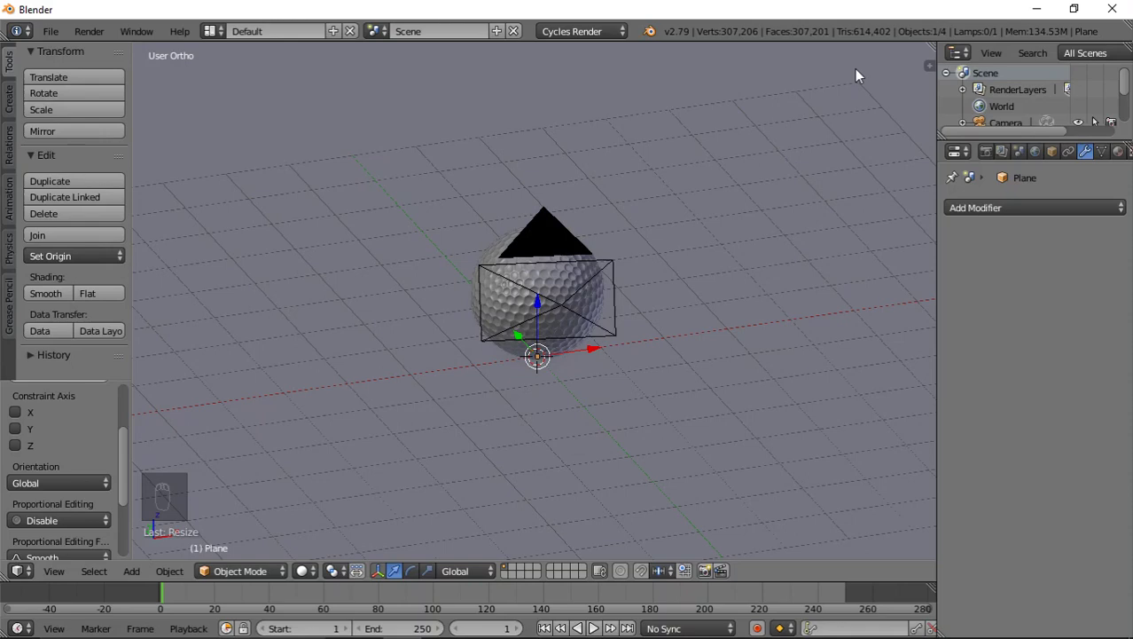
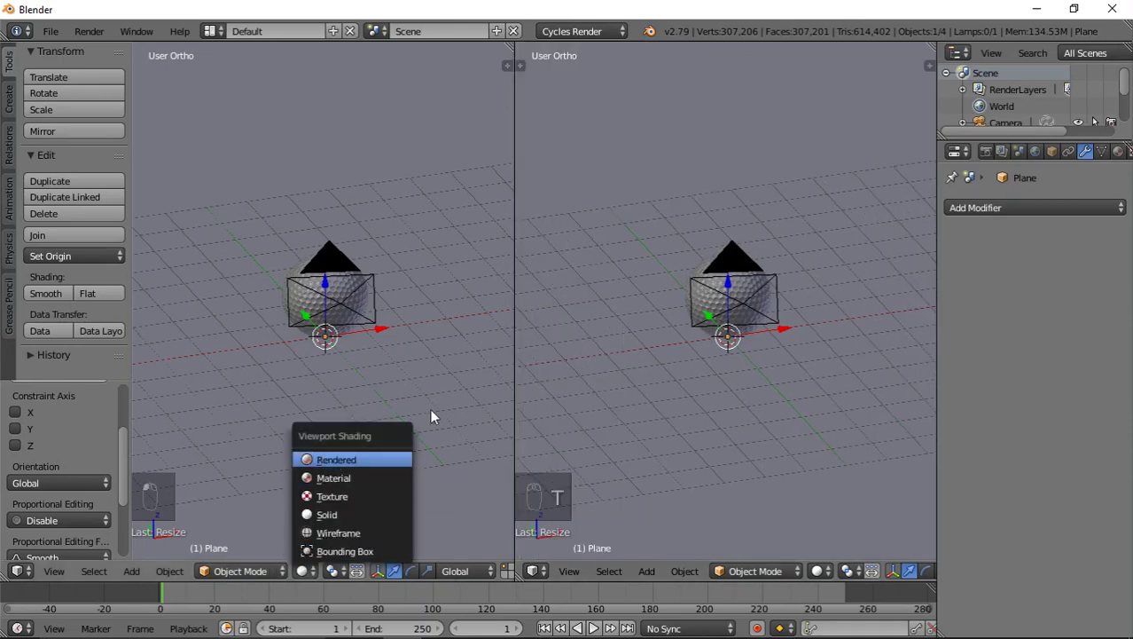
Preview the scene in Rendered shading and raise the point lamp above the ball so it casts a shadow.
drag(506, 348, 782, 376)
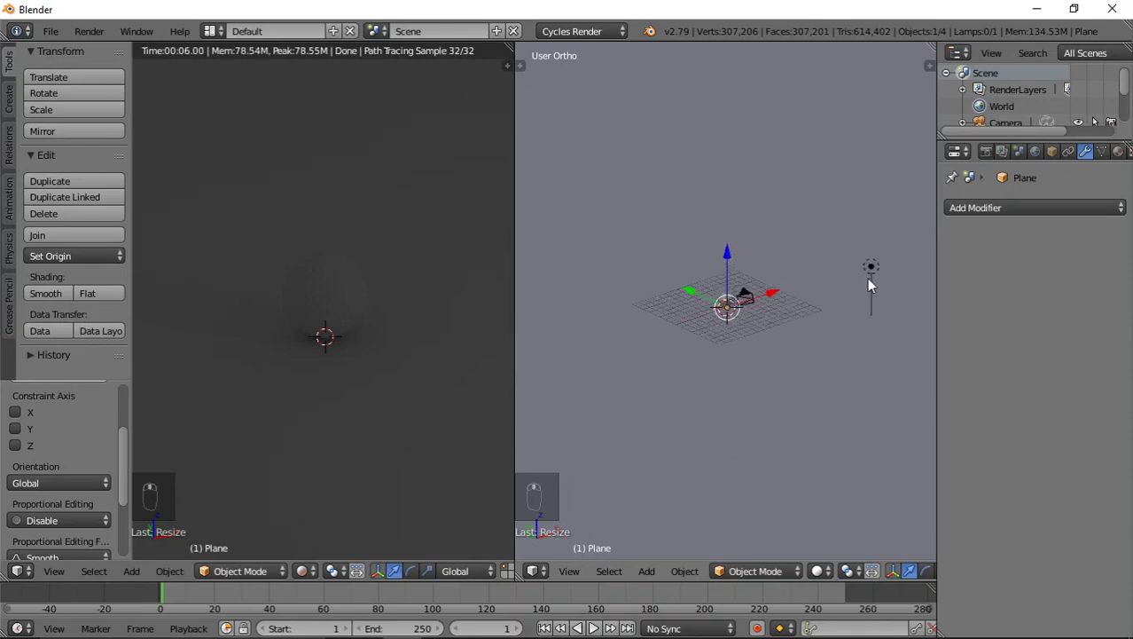
drag(875, 268, 965, 206)
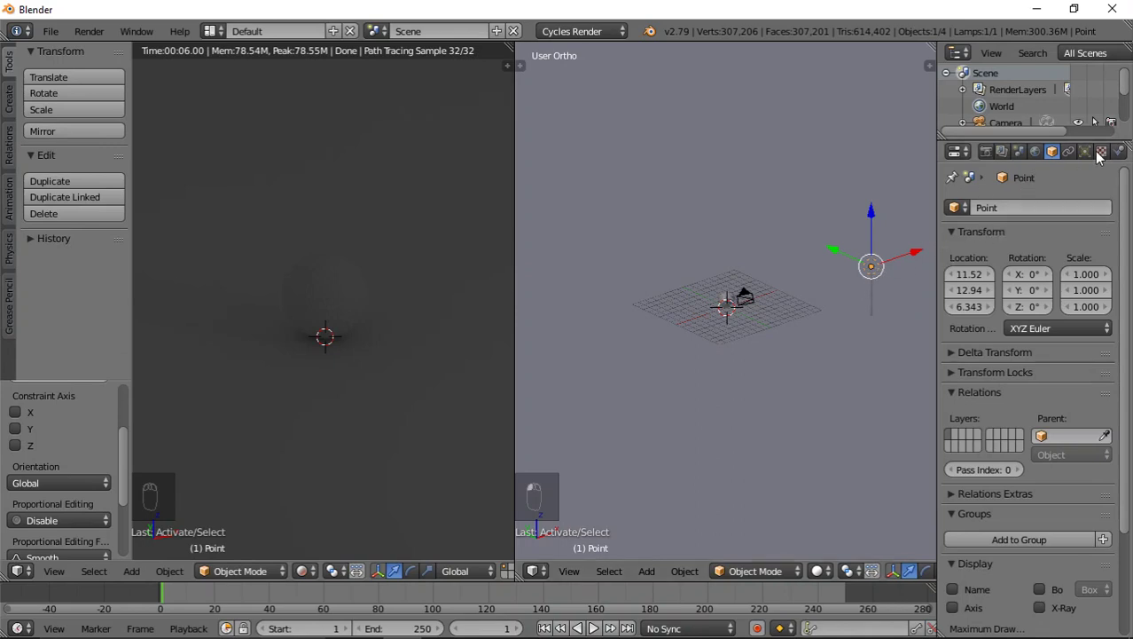
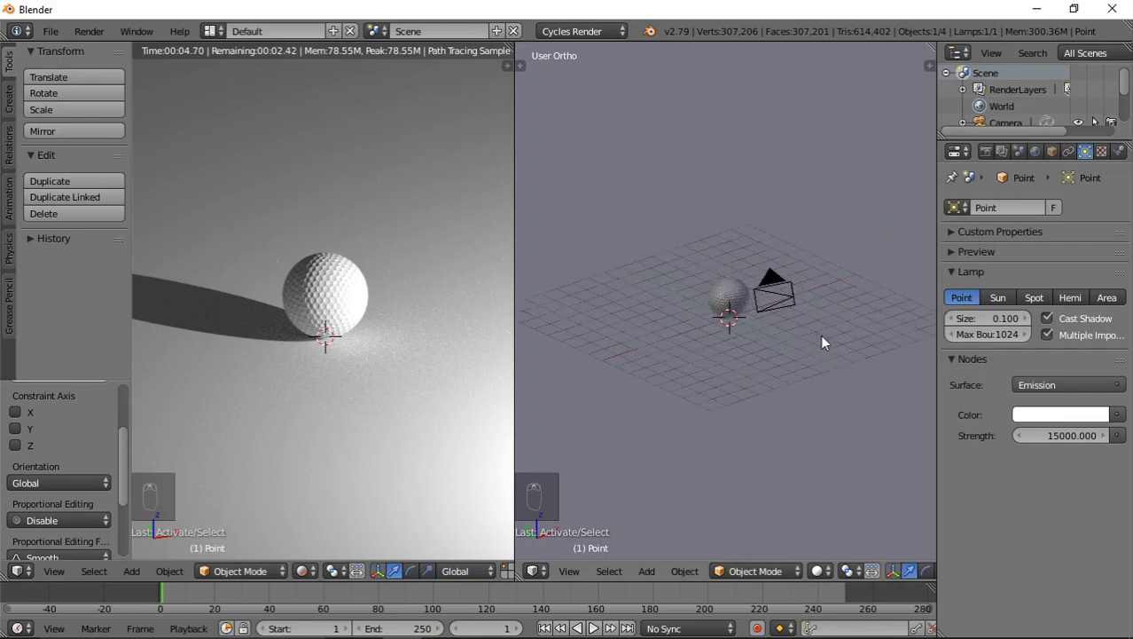
drag(763, 125, 332, 334)
Give the ground plane a green colour and show the ball's material in the Node Editor.
middle_click(333, 334)
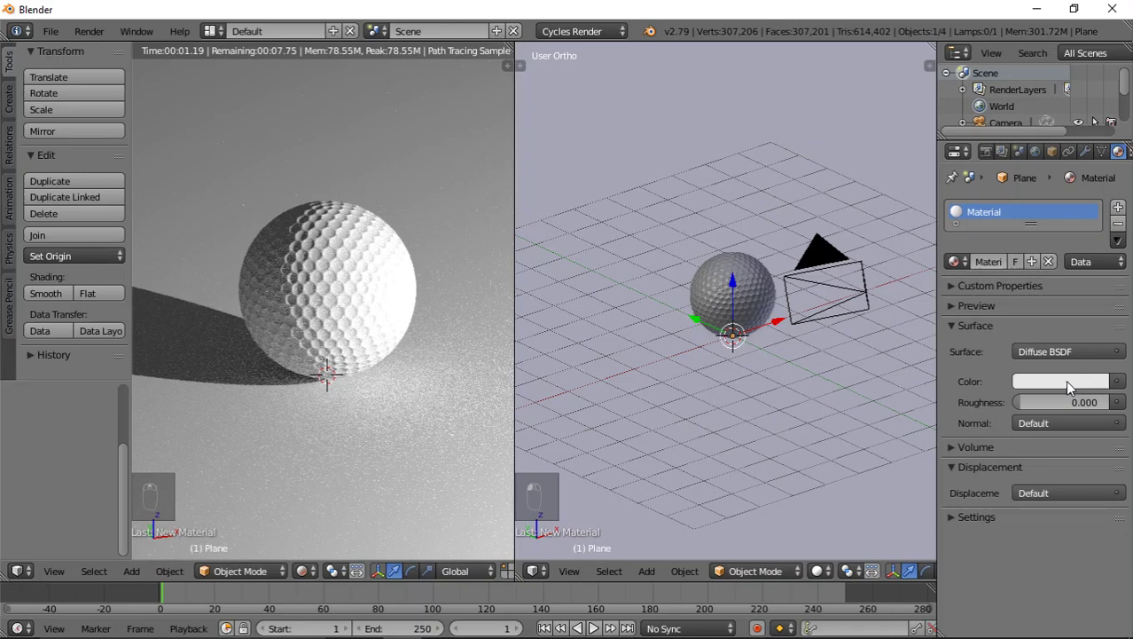
drag(1072, 386, 996, 195)
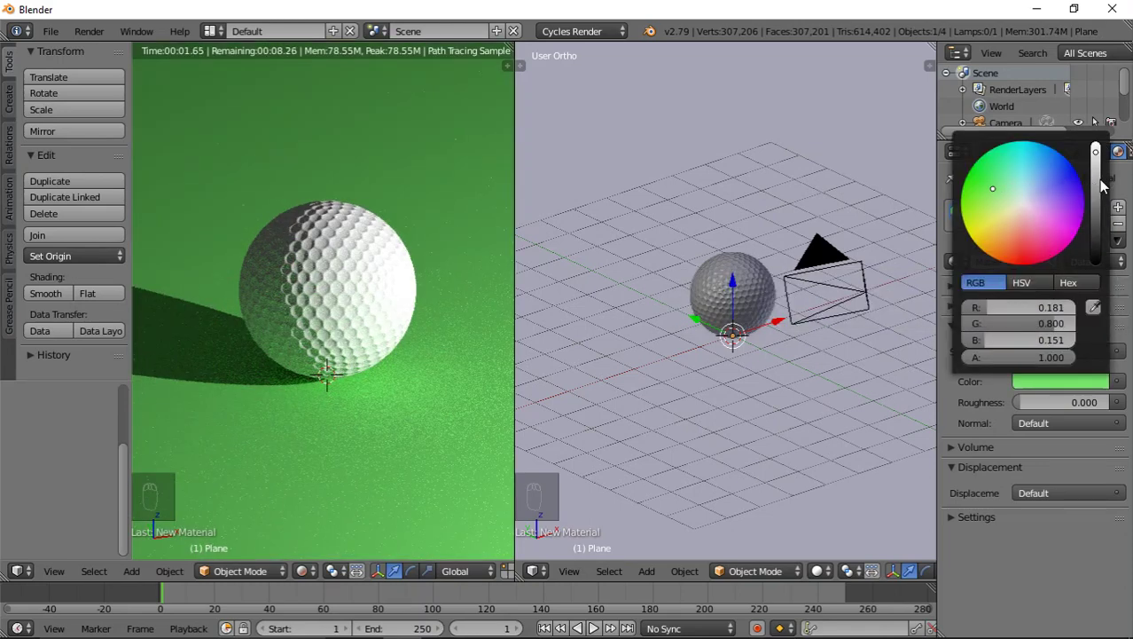
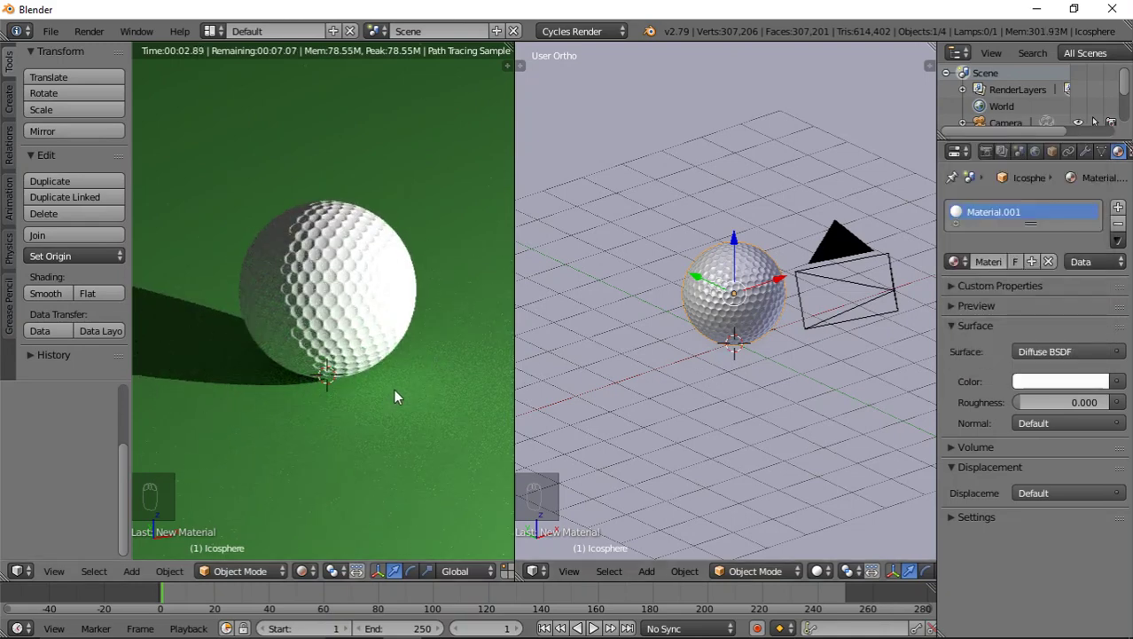
drag(545, 574, 665, 306)
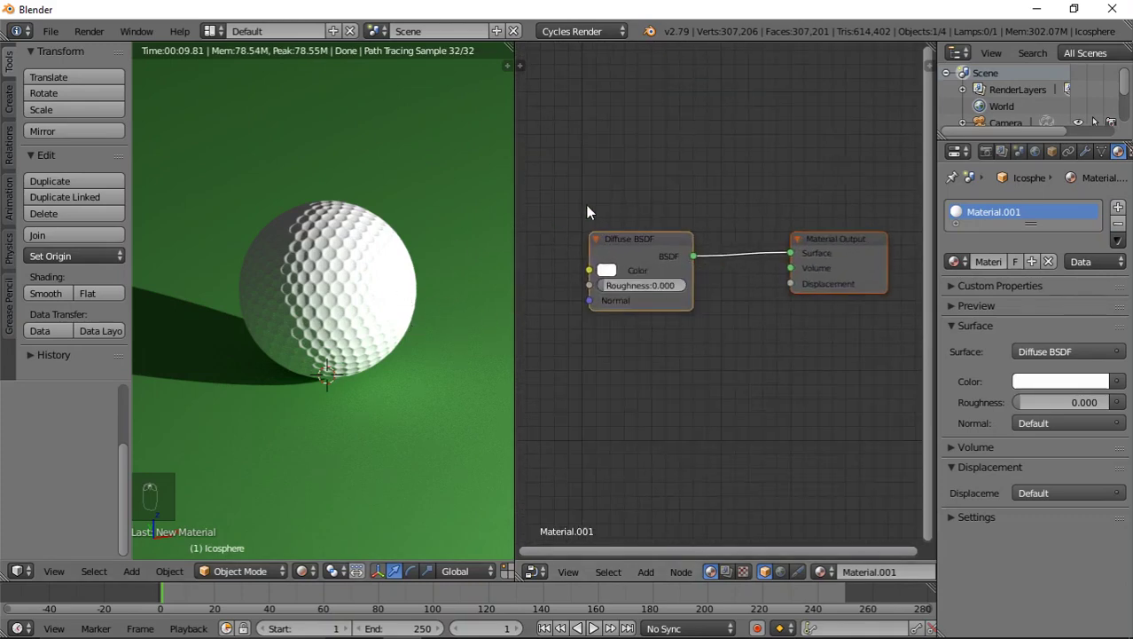
Blend the Diffuse BSDF with a new Glossy BSDF through a Mix Shader into the output.
drag(657, 577, 766, 352)
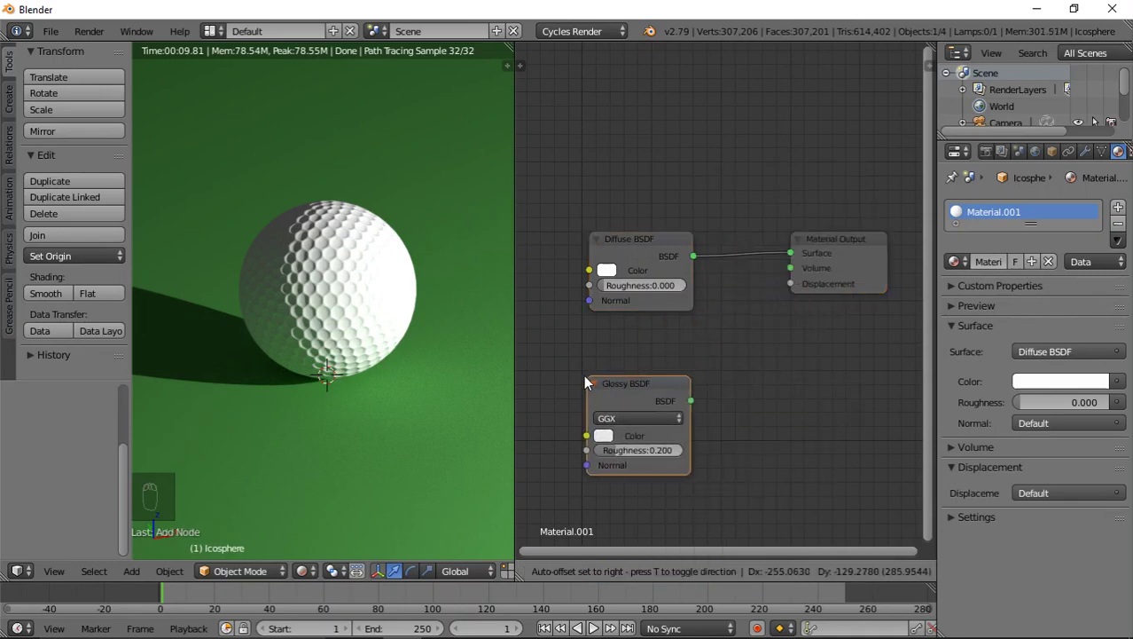
drag(648, 573, 773, 343)
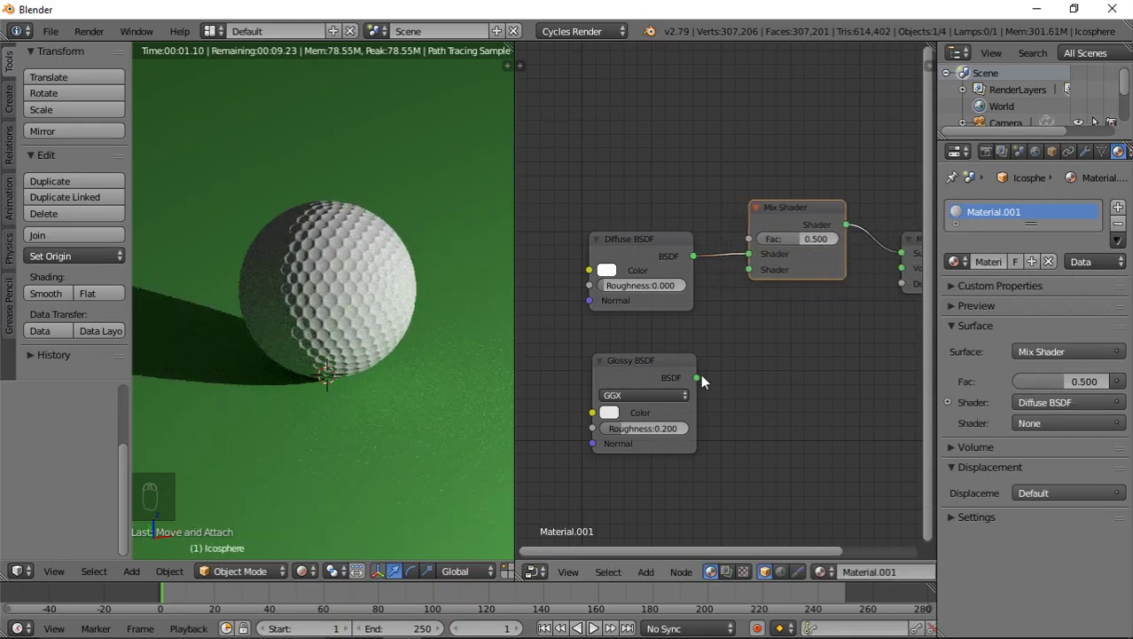
drag(703, 381, 771, 277)
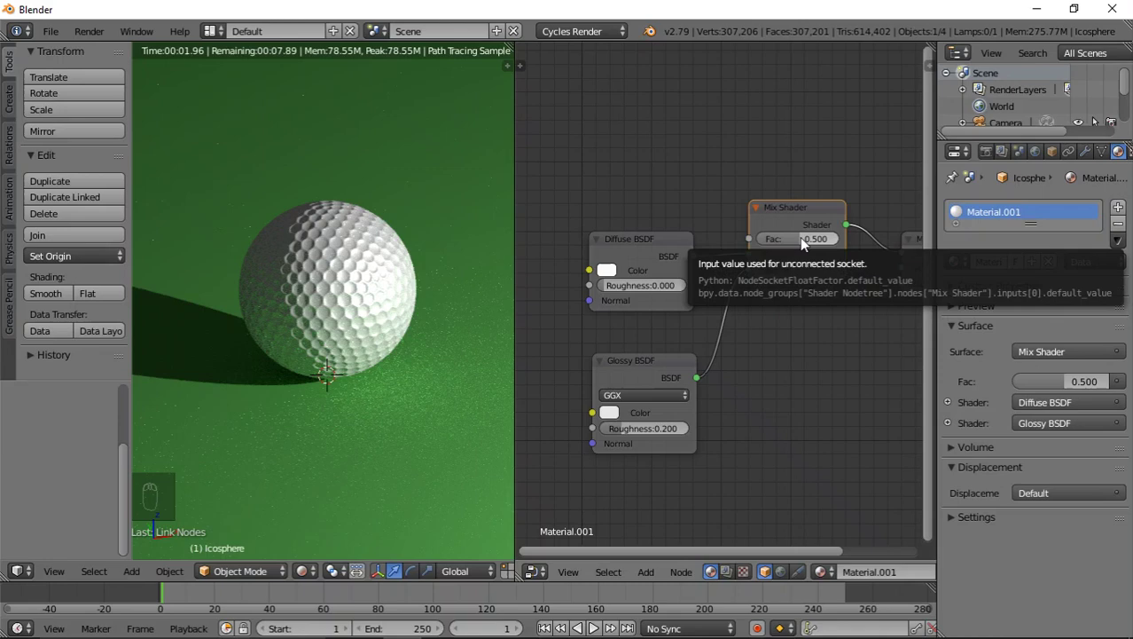